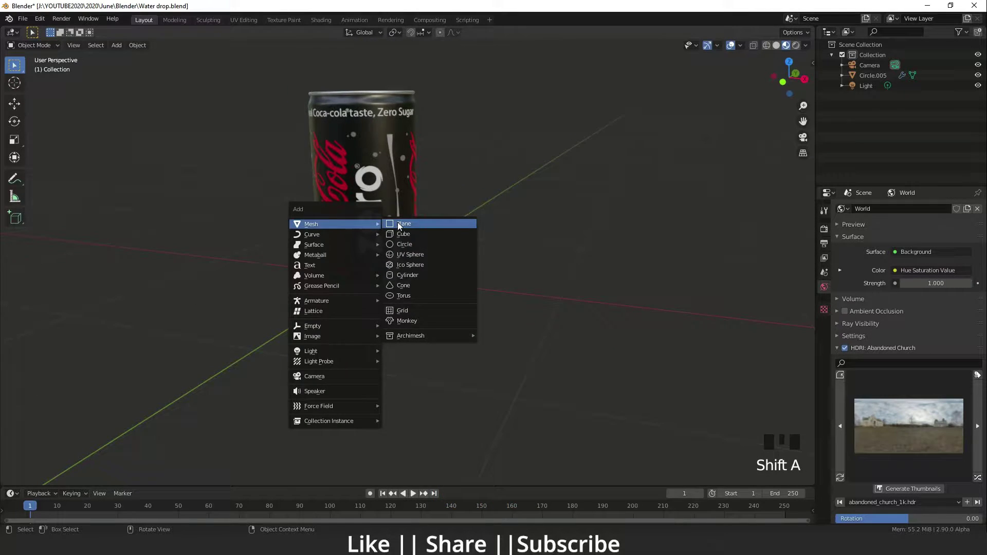
Step: Add a plane mesh to the scene beneath the Coca-Cola can
scroll("down", 3)
middle_click(411, 275)
scroll("up", 3)
left_click_drag(329, 146, 390, 246)
left_click(425, 241)
scroll("down", 3)
scroll("up", 3)
left_click(486, 222)
Step: Move the new plane along the vertical Z axis into position
key("g")
key("g")
key("z")
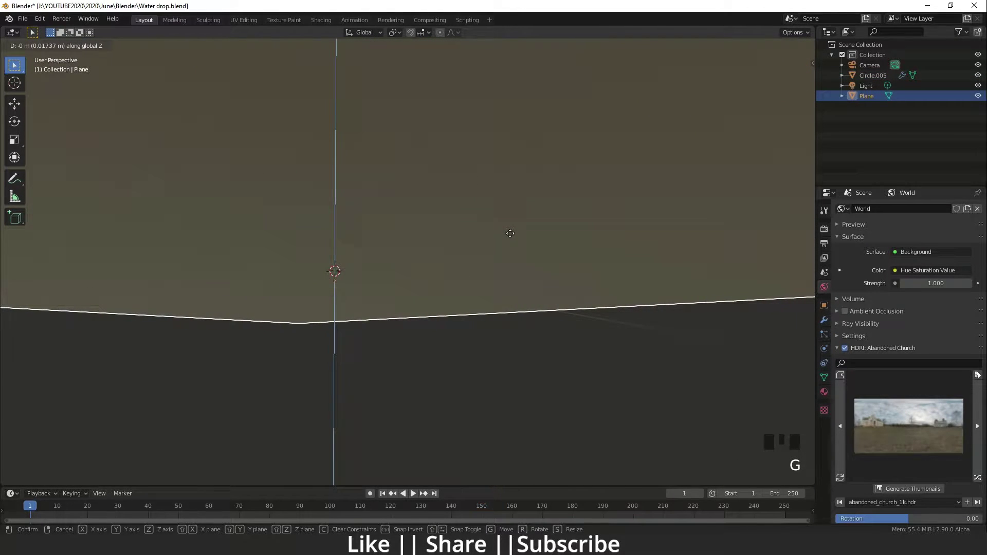
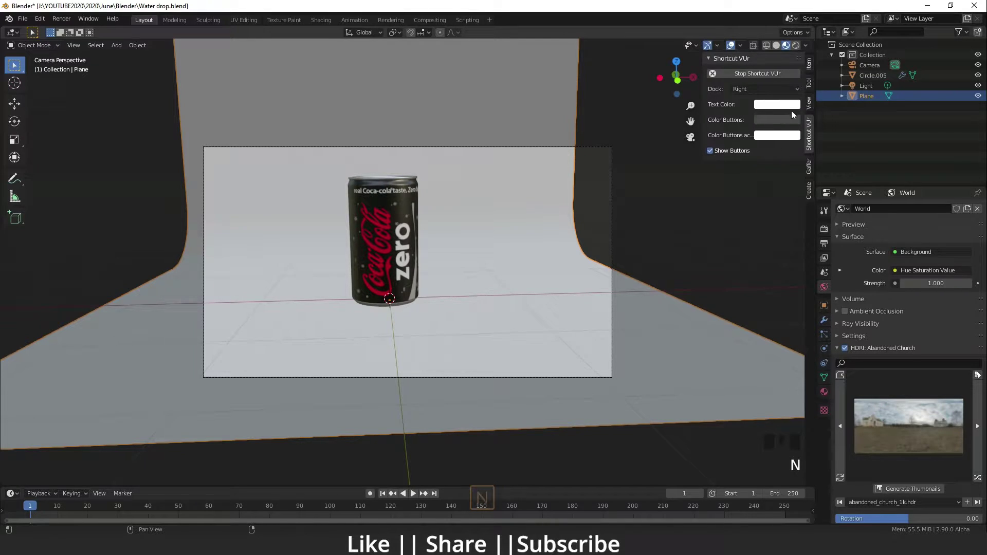
Step: Close the Shortcut VUr sidebar and reselect the backdrop plane
left_click(811, 172)
left_click(809, 106)
left_click(751, 189)
key("n")
key("n")
left_click_drag(434, 315, 513, 344)
left_click(513, 345)
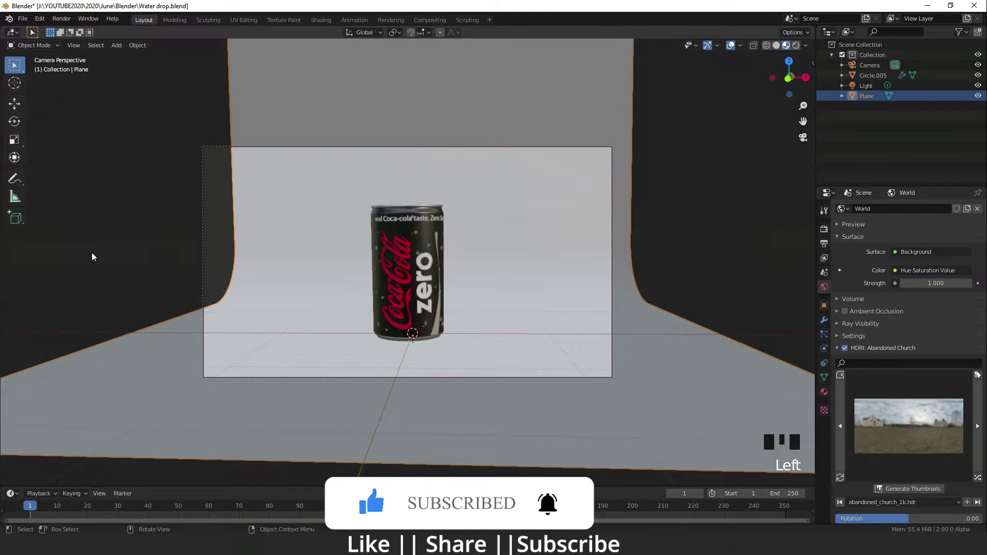
Step: Scale the backdrop plane up about 1.38 so it extends past the camera frame
left_click(18, 110)
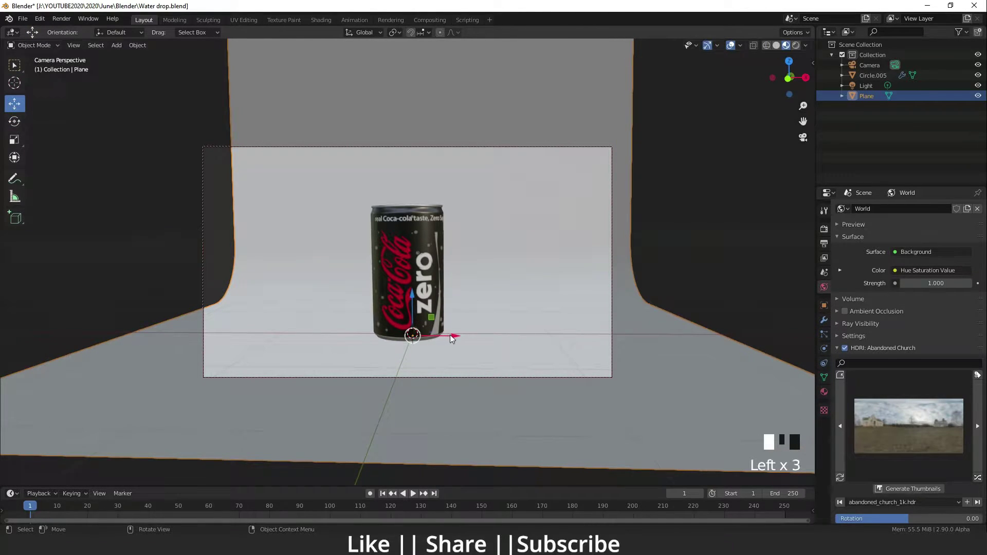
key("s")
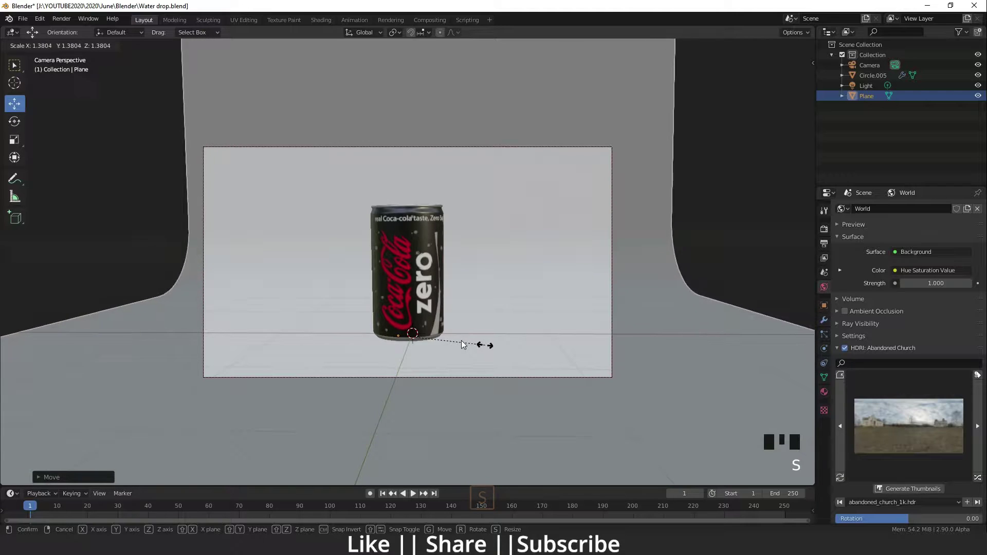
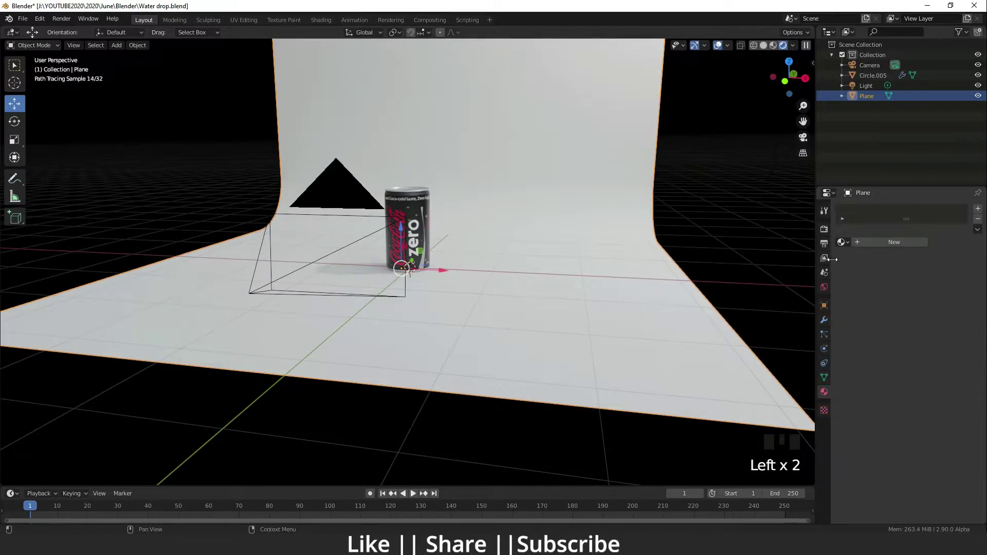
Step: Create a backdrop material with Base Color value 0 and Metallic 1
left_click_drag(905, 244, 951, 335)
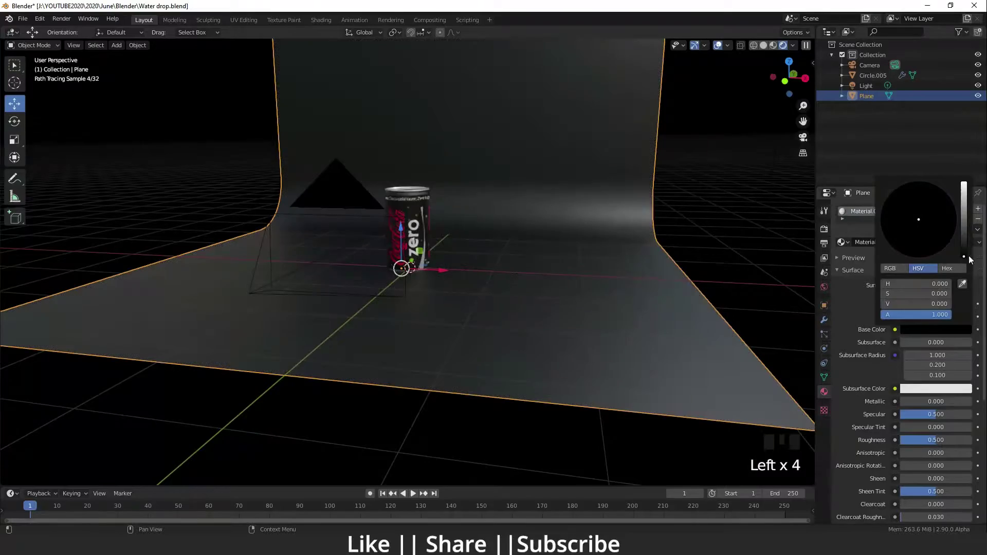
left_click(910, 406)
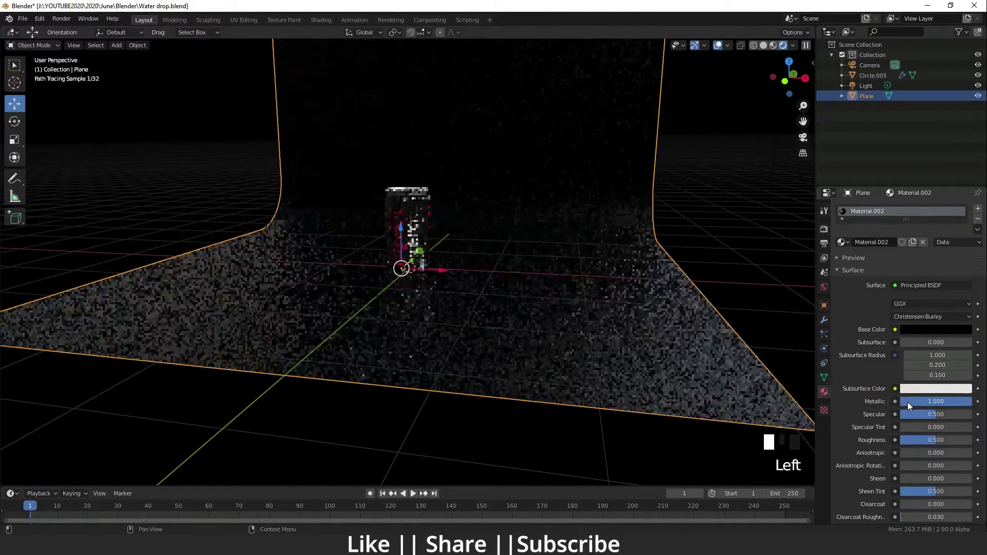
scroll("up", 3)
left_click_drag(406, 300, 377, 304)
scroll("down", 3)
left_click_drag(391, 310, 407, 267)
scroll("up", 3)
Step: Check the black backdrop through the camera and orbit around the can
key("KP_0")
key("KP_0")
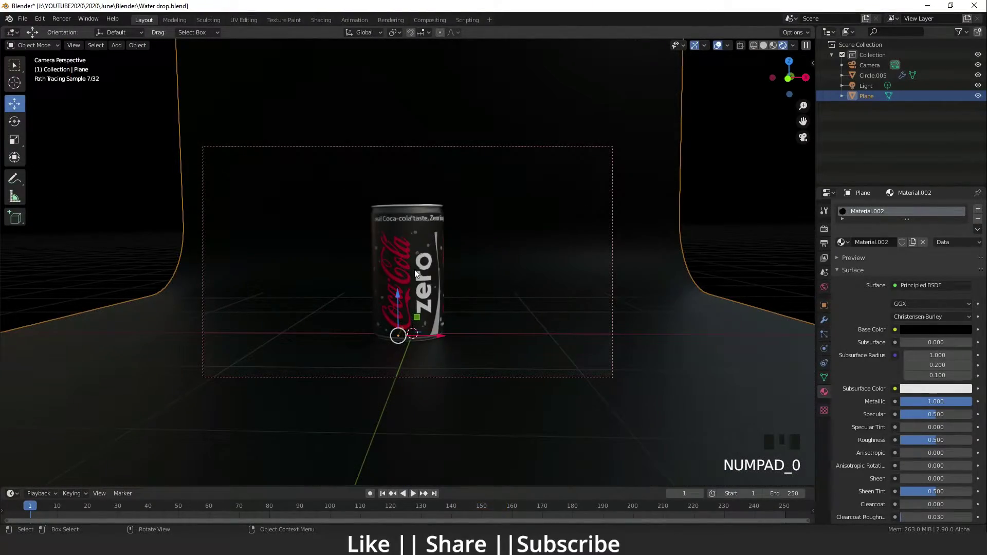
key("KP_0")
key("KP_0")
scroll("down", 3)
left_click_drag(409, 298, 345, 332)
scroll("up", 3)
left_click_drag(355, 299, 252, 279)
scroll("down", 3)
left_click_drag(285, 273, 255, 246)
key("shift+a")
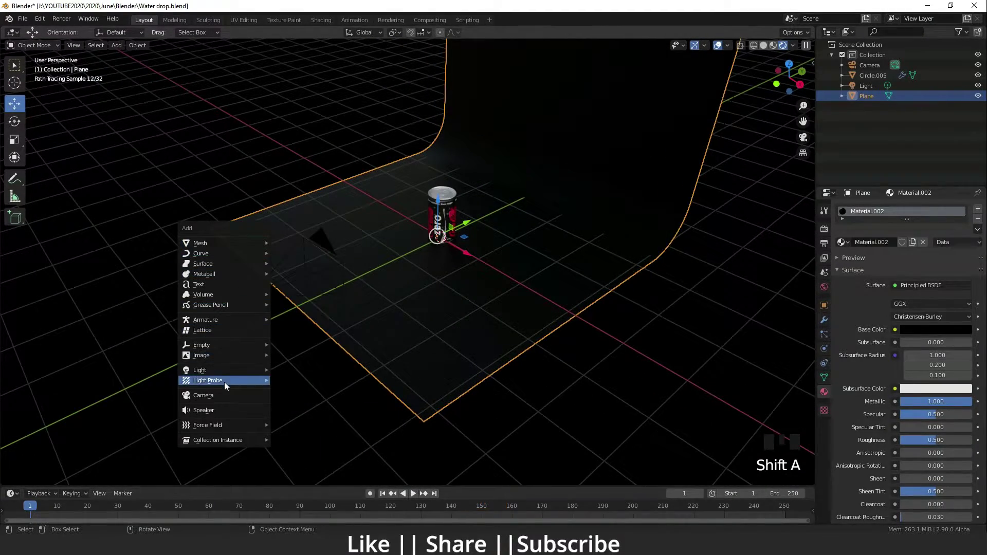
Step: Add an area light to the scene
scroll("down", 3)
left_click_drag(324, 314, 417, 214)
left_click(417, 213)
left_click(461, 135)
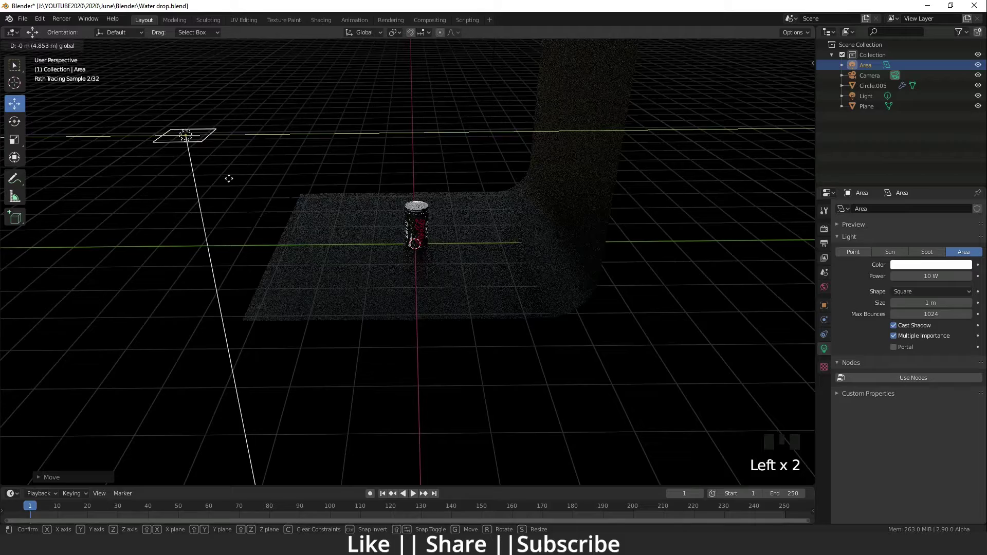
Step: Raise the area light high above the can and begin rotating it to aim
left_click_drag(253, 235, 19, 122)
left_click(19, 122)
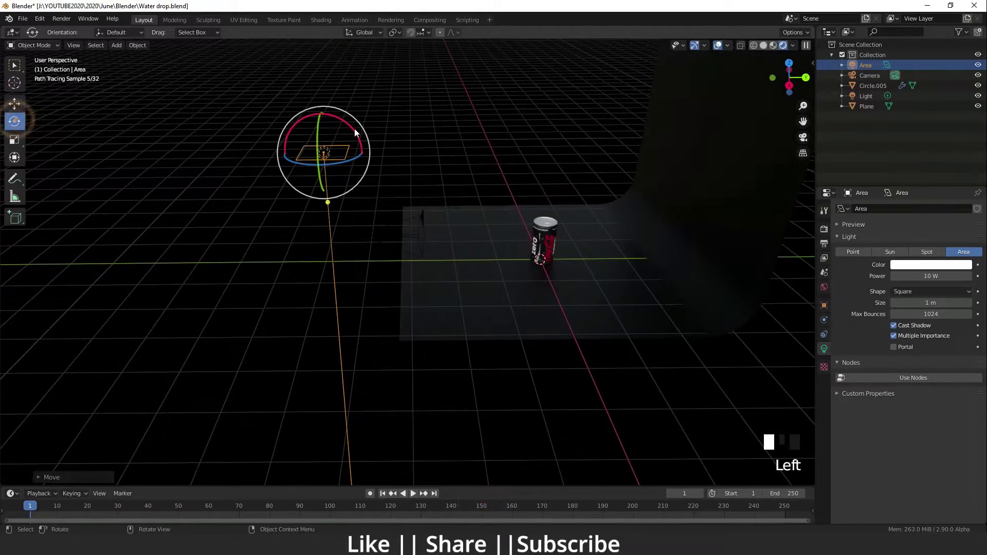
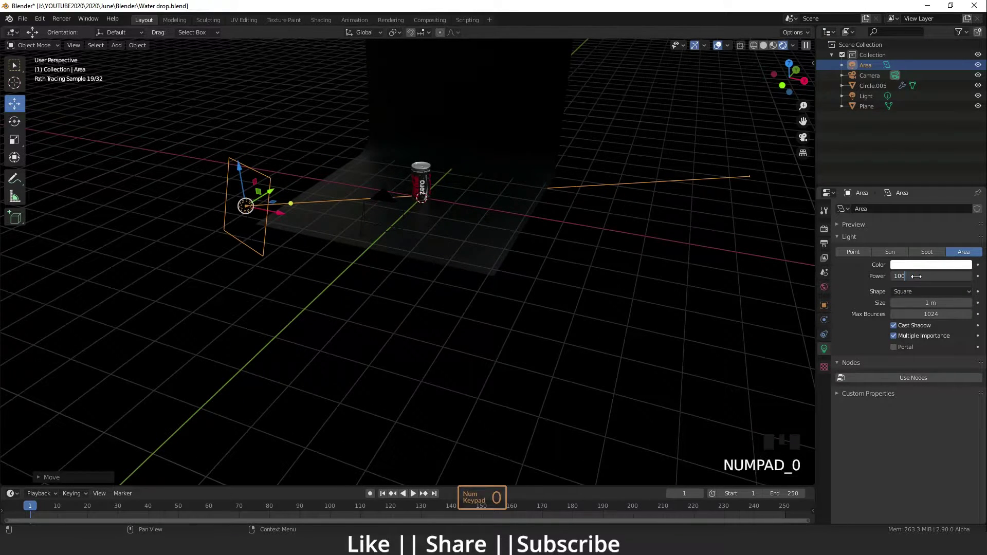
Step: Set the area light's power to 500 W
key("BackSpace")
key("BackSpace")
key("KP_5")
key("KP_0")
key("KP_0")
key("Return")
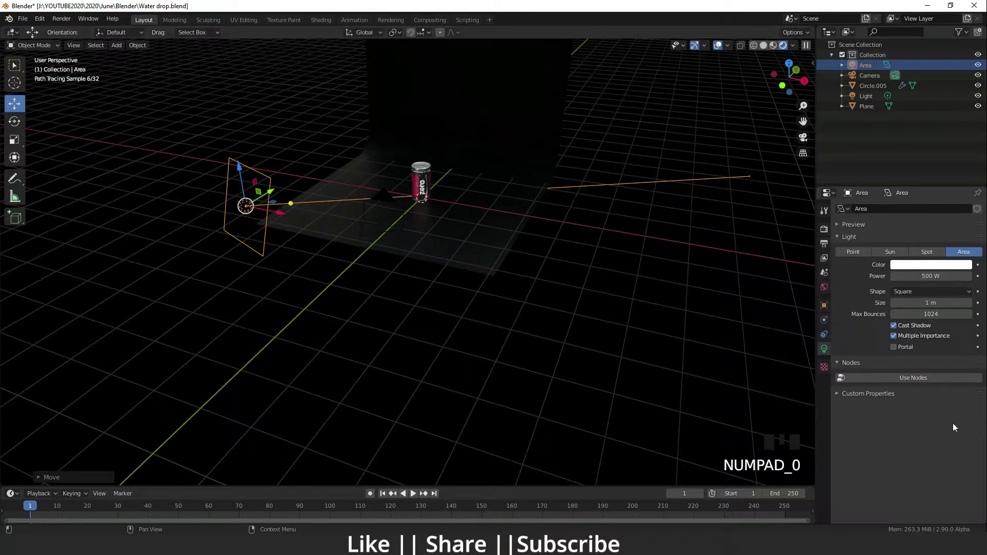
Step: Use nodes on the light and pick a blue emission colour
left_click_drag(927, 384, 938, 400)
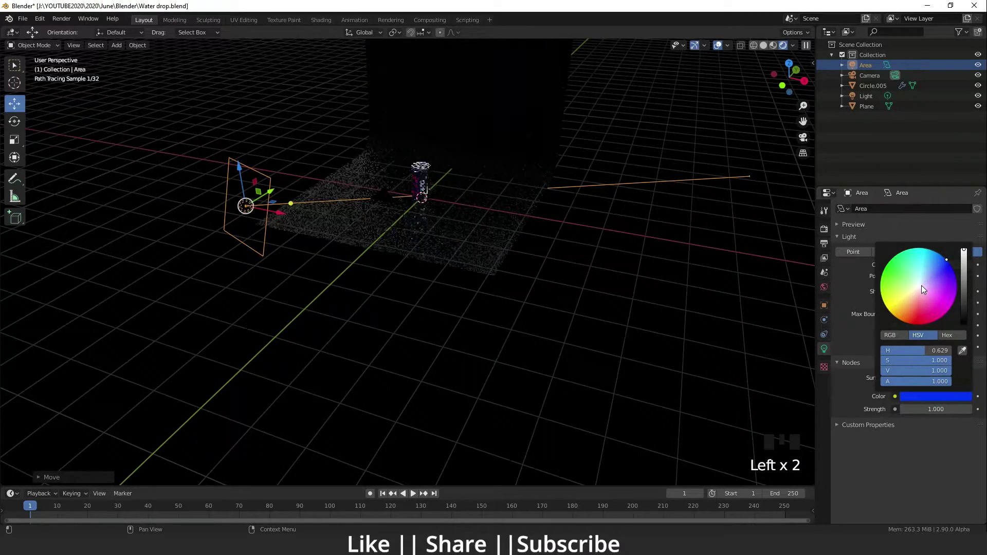
scroll("up", 3)
left_click_drag(454, 129, 416, 240)
scroll("down", 3)
left_click_drag(422, 258, 314, 319)
left_click(315, 319)
scroll("up", 3)
middle_click(268, 300)
left_click(292, 299)
Step: Duplicate the blue area light and constrain the copy along X
key("shift+d")
key("shift+d")
key("x")
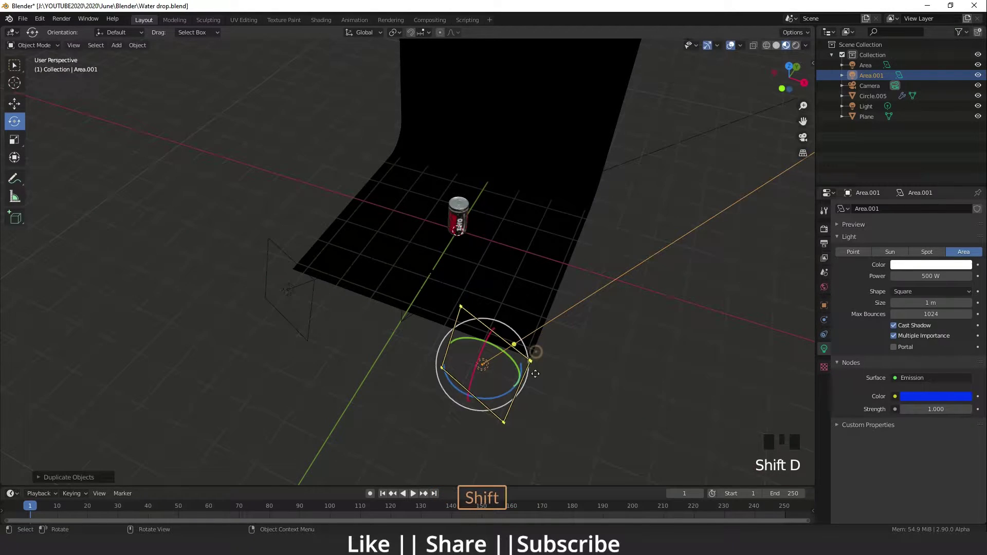
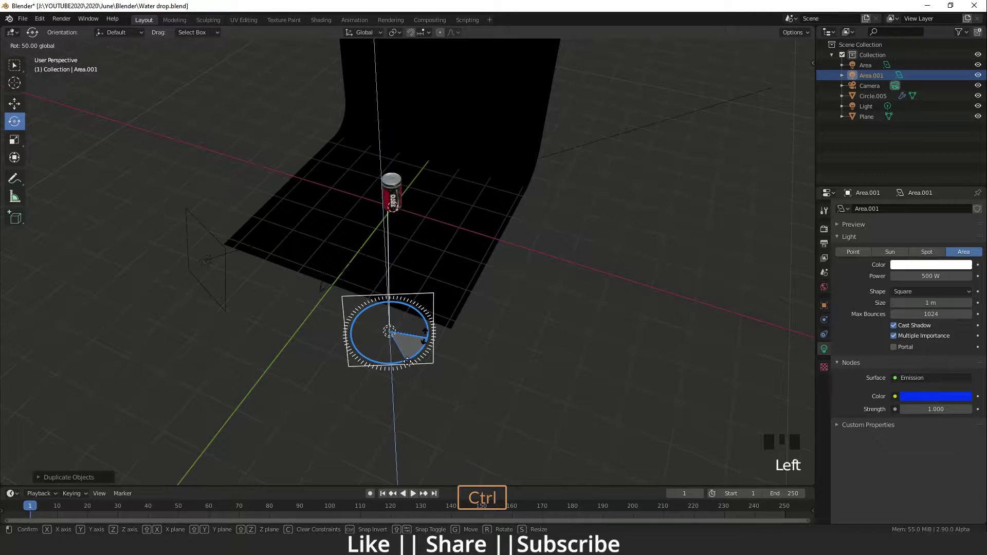
Step: Rotate Area.001 by 50° and move it to the can's opposite side
left_click_drag(468, 344, 796, 49)
left_click(796, 48)
left_click_drag(492, 379, 502, 364)
scroll("up", 3)
middle_click(485, 398)
left_click(500, 391)
Step: Set the copied light's emission colour to red
left_click_drag(283, 244, 282, 263)
left_click_drag(287, 264, 935, 398)
left_click(935, 398)
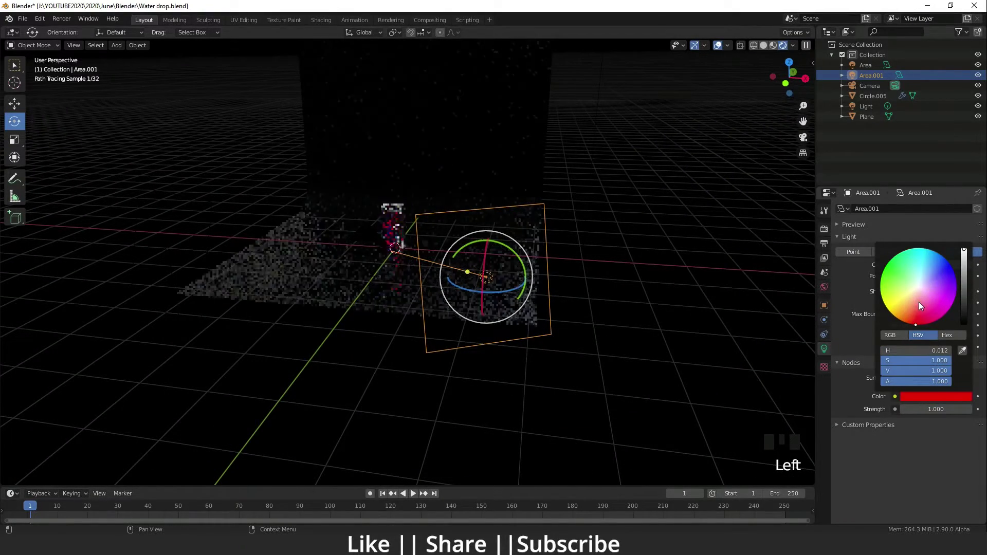
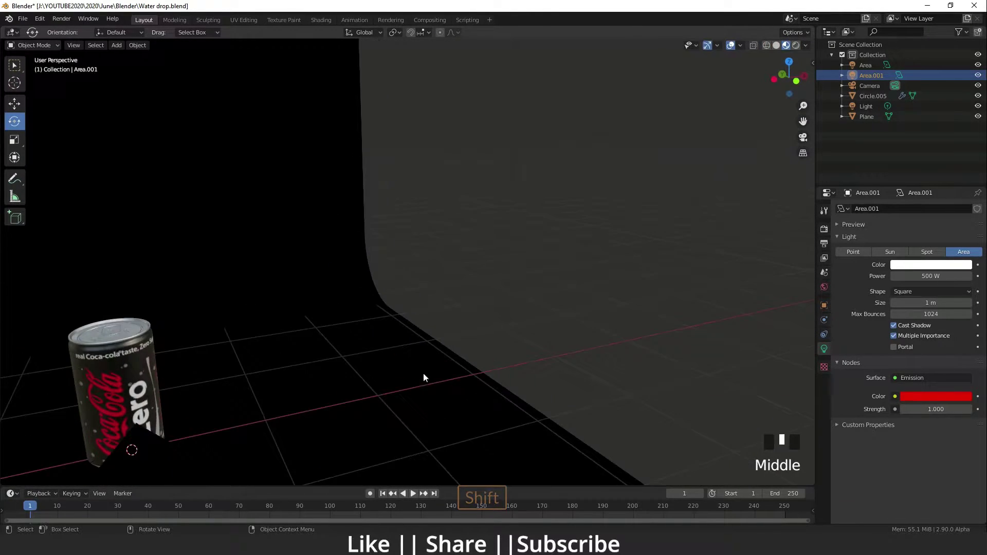
Step: Add a UV sphere mesh to the scene near the can
scroll("up", 3)
left_click_drag(301, 435, 256, 278)
scroll("down", 3)
left_click_drag(519, 340, 391, 304)
scroll("up", 3)
left_click_drag(471, 318, 455, 284)
scroll("down", 3)
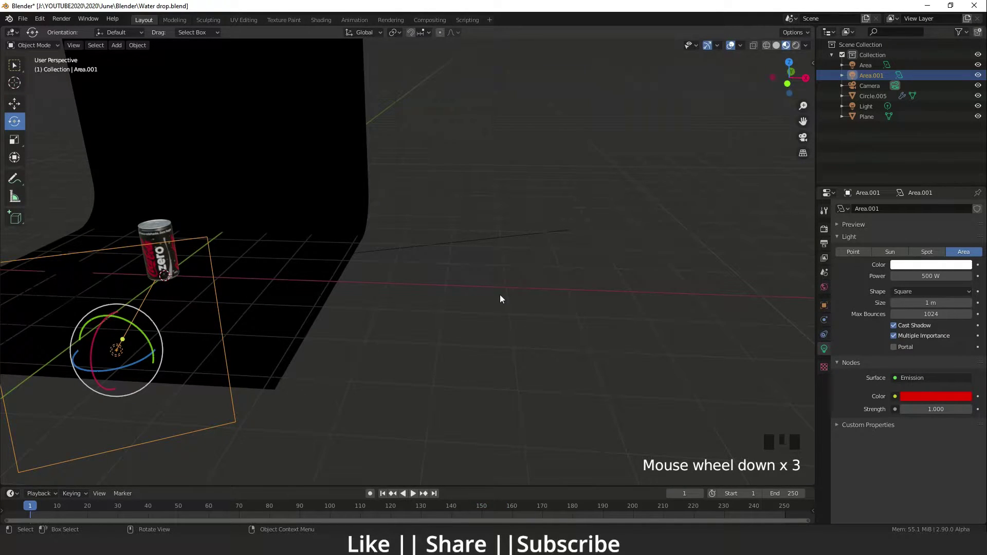
right_click(510, 280)
scroll("up", 3)
middle_click(627, 330)
scroll("up", 3)
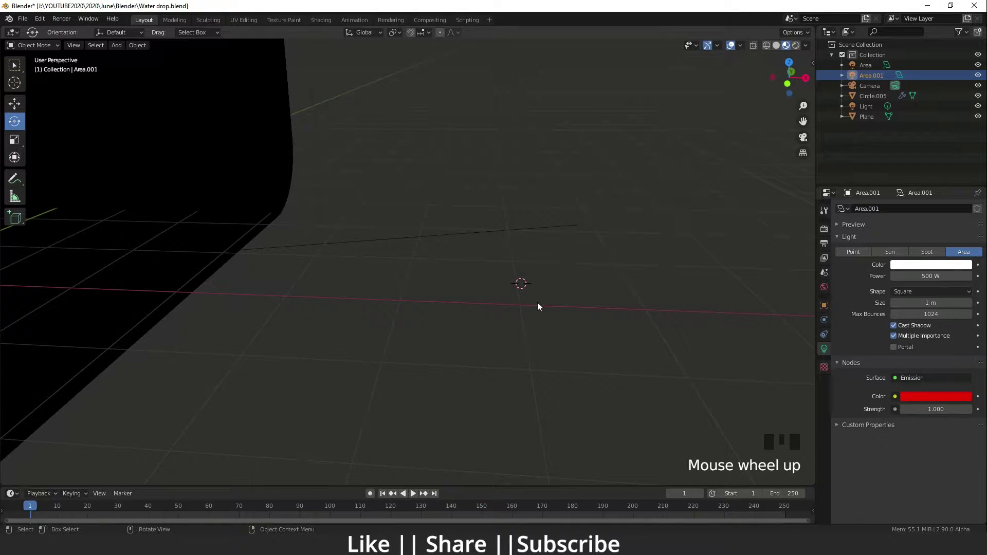
key("shift+a")
key("shift+a")
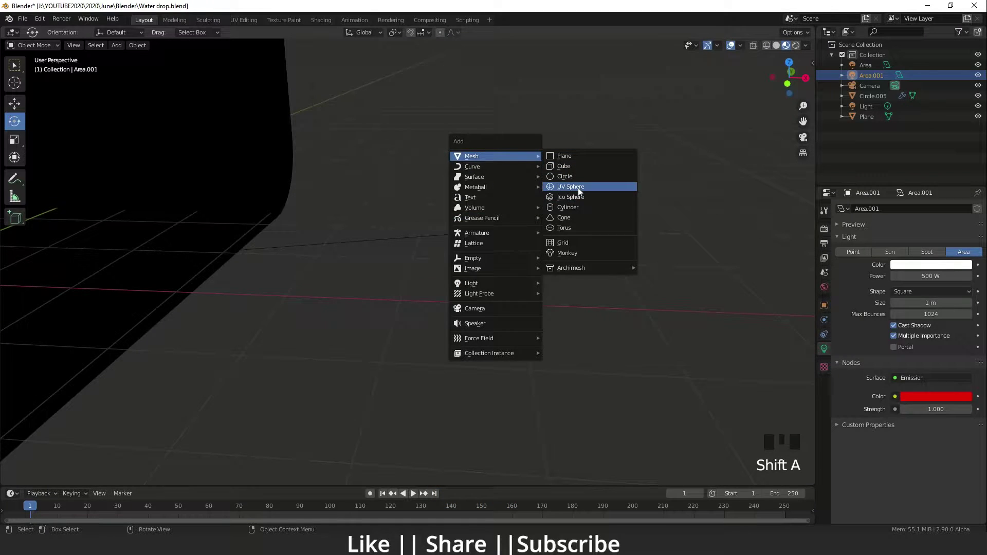
scroll("up", 3)
left_click_drag(582, 367, 616, 347)
Step: Scale the sphere down to a tiny drop and give it a new material
key("s")
key("s")
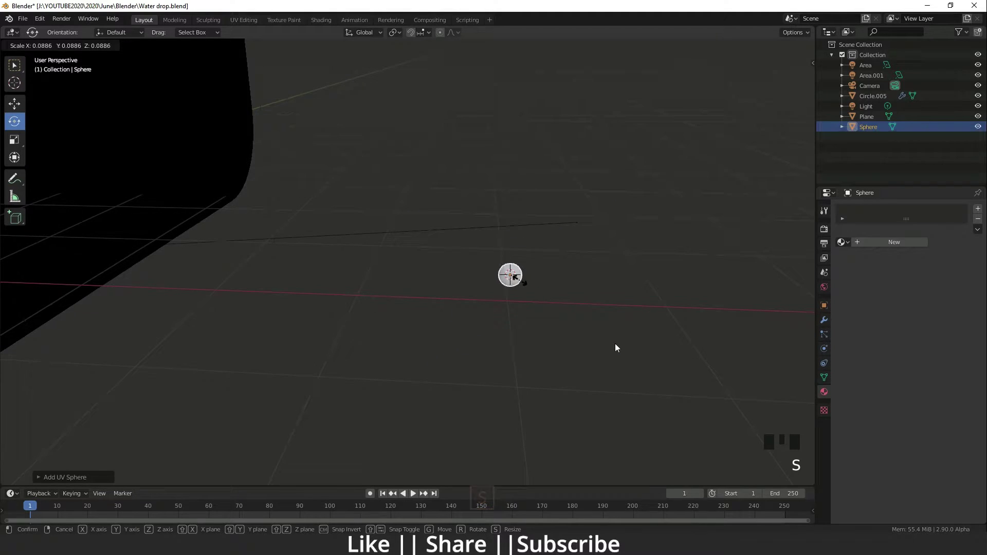
scroll("up", 3)
middle_click(637, 335)
middle_click(595, 302)
left_click_drag(588, 275, 518, 299)
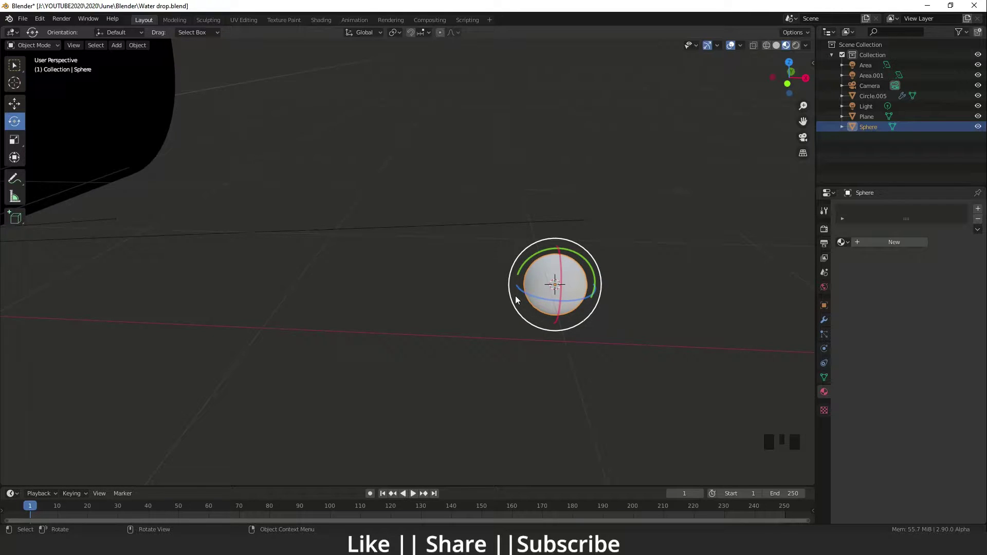
left_click_drag(904, 246, 858, 85)
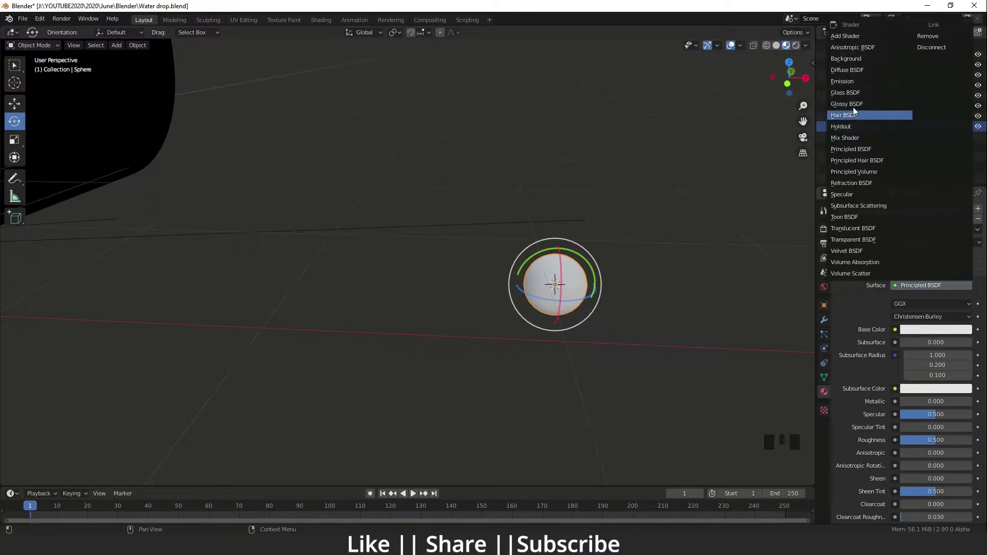
Step: Change the sphere's surface shader to glass
scroll("up", 3)
left_click_drag(675, 360, 939, 331)
left_click(938, 331)
scroll("down", 3)
middle_click(324, 303)
scroll("up", 3)
left_click_drag(364, 299, 914, 335)
left_click_drag(914, 335, 412, 320)
scroll("down", 3)
left_click_drag(241, 324, 493, 313)
scroll("up", 3)
Step: Select the can's Circle.005 object and add a new emitter particle system to it
middle_click(539, 210)
scroll("up", 3)
left_click_drag(328, 283, 534, 376)
scroll("up", 3)
middle_click(728, 406)
scroll("down", 3)
left_click_drag(610, 367, 452, 266)
scroll("up", 3)
middle_click(585, 296)
scroll("up", 3)
middle_click(437, 244)
left_click(453, 215)
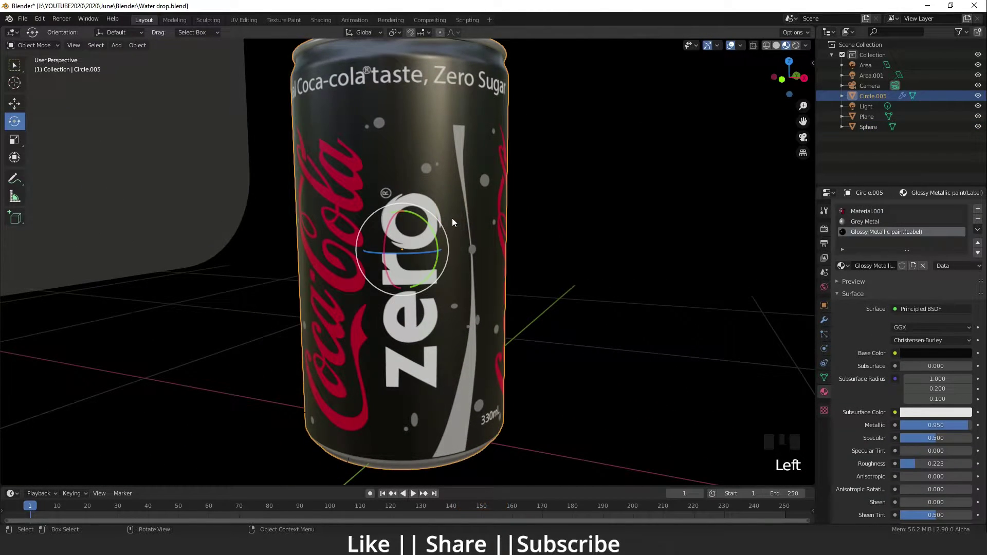
scroll("down", 3)
left_click_drag(489, 294, 827, 337)
left_click_drag(828, 337, 874, 296)
left_click(979, 208)
Step: Enable Advanced settings on the can's hair particle system
scroll("down", 3)
left_click_drag(528, 316, 946, 270)
left_click(946, 270)
scroll("down", 3)
left_click_drag(553, 355, 919, 283)
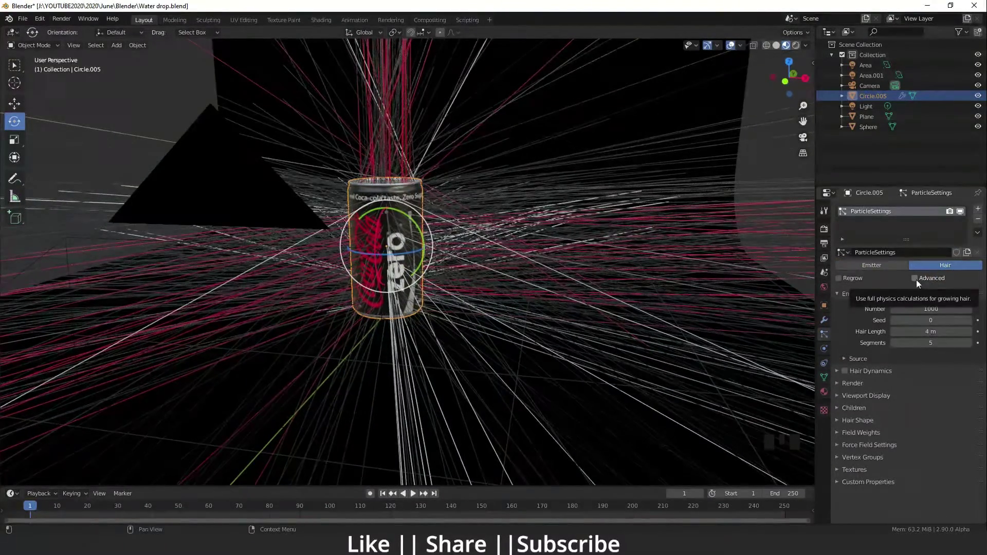
left_click(919, 284)
Step: Set the particles' Render As to Object at 0.050 scale
scroll("down", 3)
scroll("up", 3)
left_click_drag(839, 423, 927, 437)
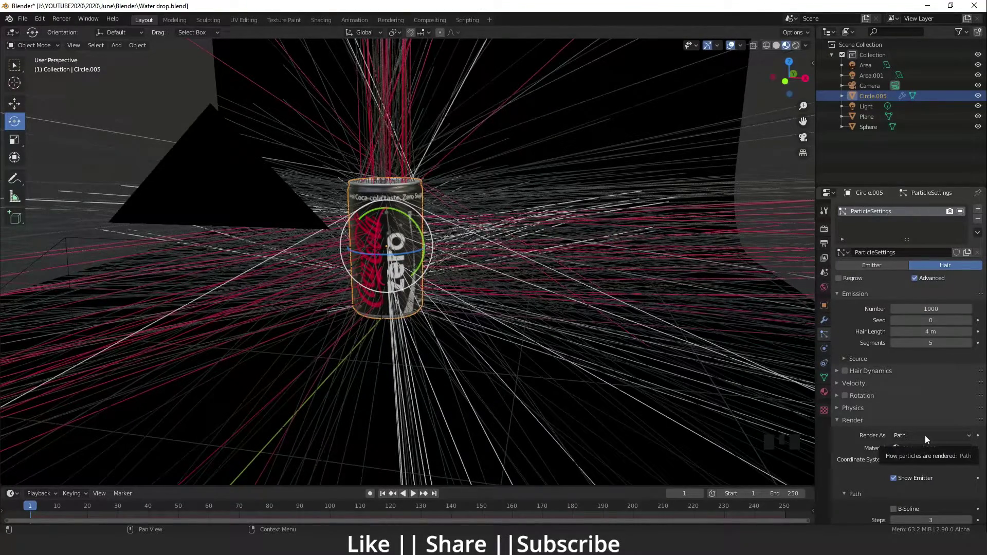
left_click_drag(927, 437, 939, 479)
scroll("down", 3)
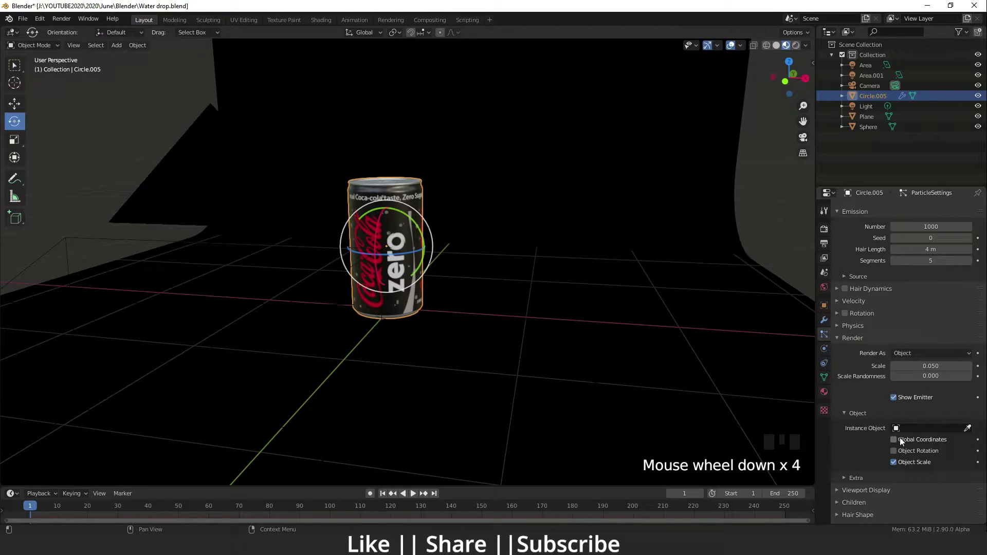
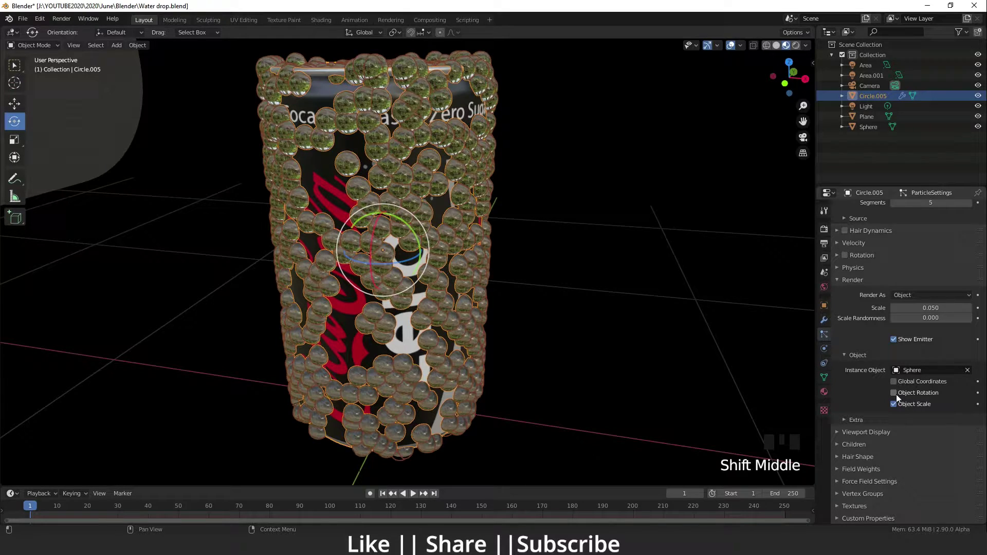
Step: Make the drop particles follow the can's rotation and set Scale Randomness to 1.0
left_click_drag(898, 398, 957, 379)
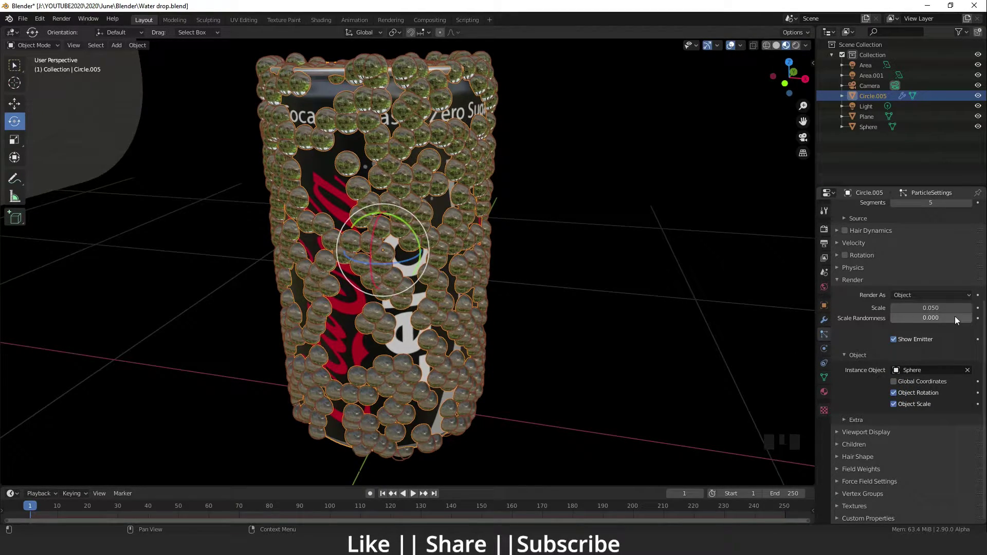
left_click(960, 320)
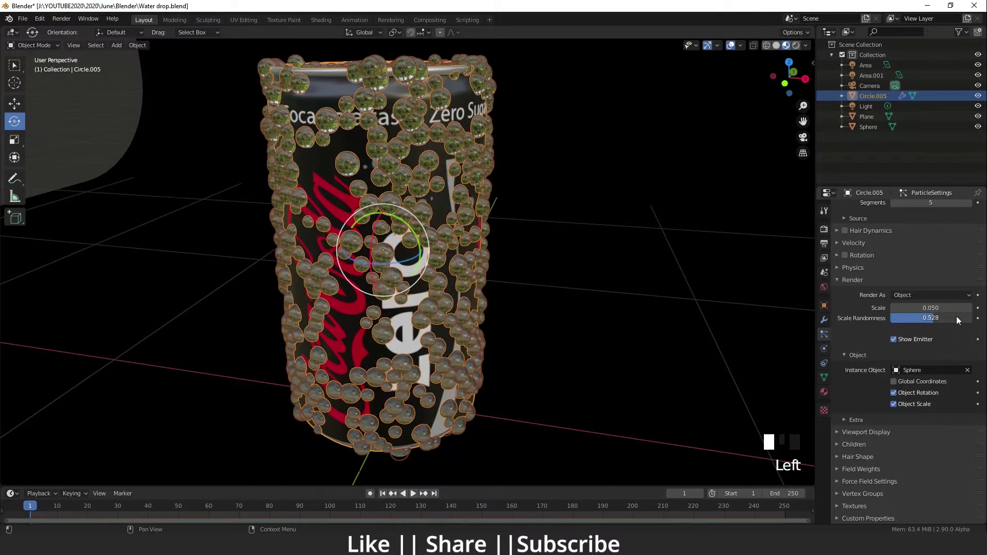
scroll("up", 3)
left_click_drag(524, 346, 860, 334)
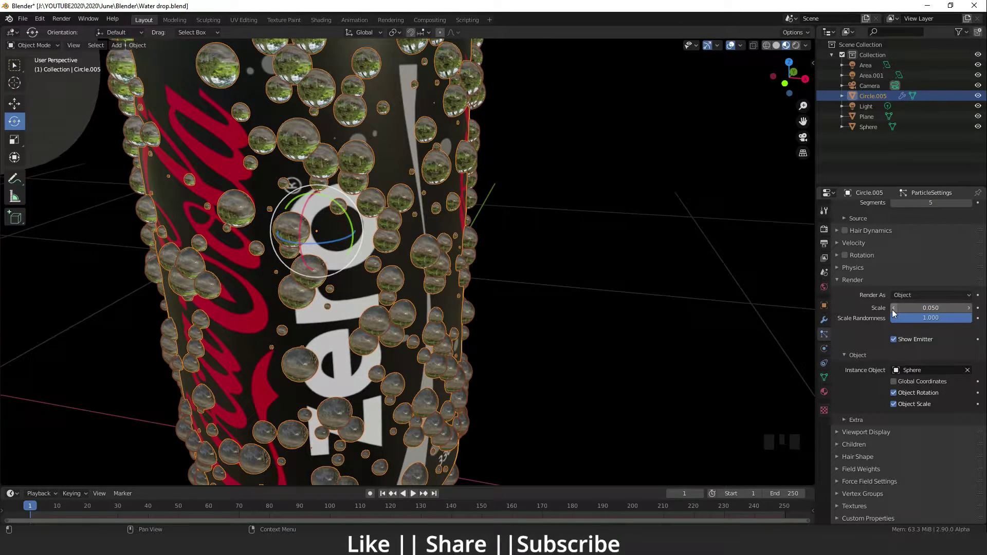
Step: Lower the particle Scale to about 0.02 so the drops sit small on the can
left_click(897, 311)
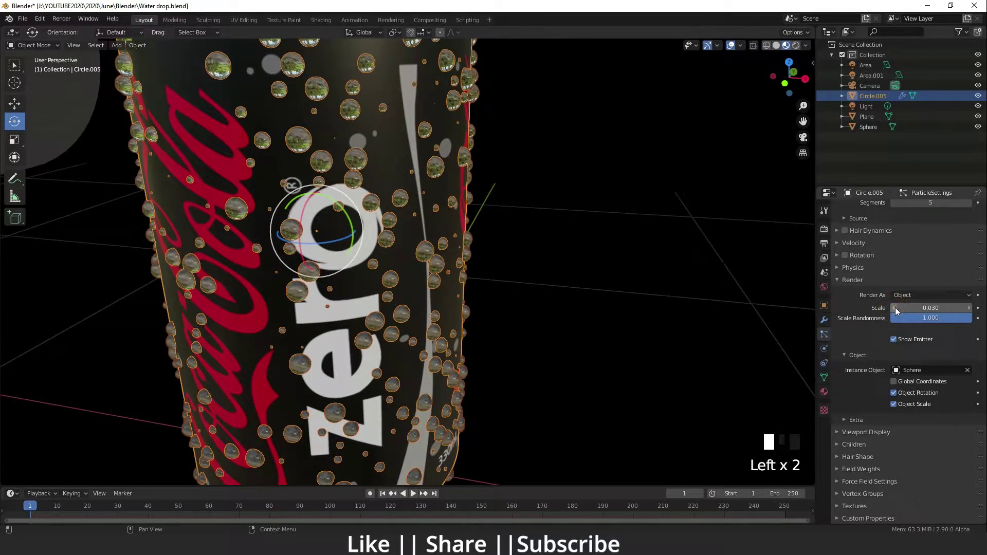
scroll("down", 3)
left_click_drag(461, 322, 419, 308)
scroll("up", 3)
middle_click(524, 301)
scroll("down", 3)
left_click_drag(410, 303, 895, 311)
left_click(895, 312)
left_click_drag(589, 319, 568, 317)
scroll("down", 3)
left_click_drag(529, 354, 466, 340)
scroll("up", 3)
middle_click(397, 350)
scroll("down", 3)
left_click_drag(469, 325, 871, 348)
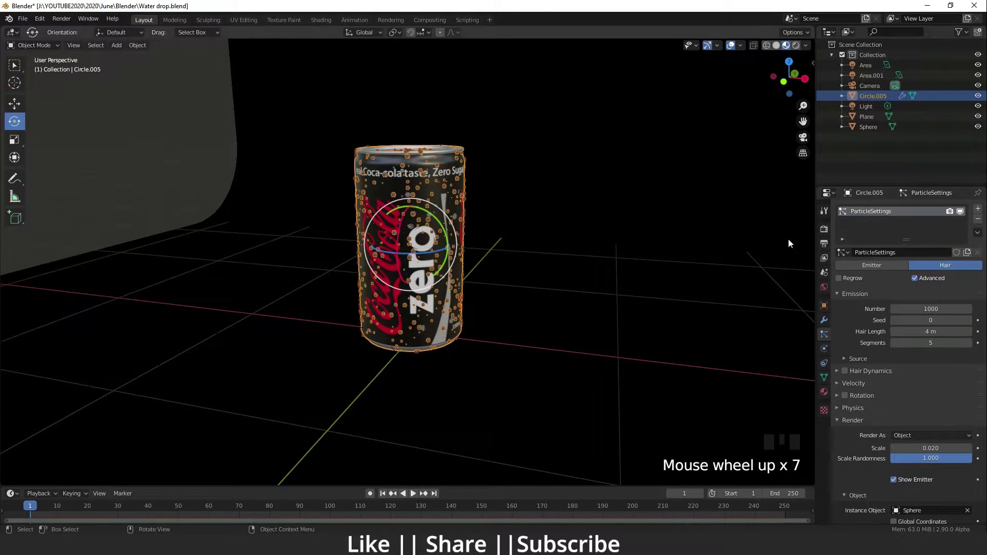
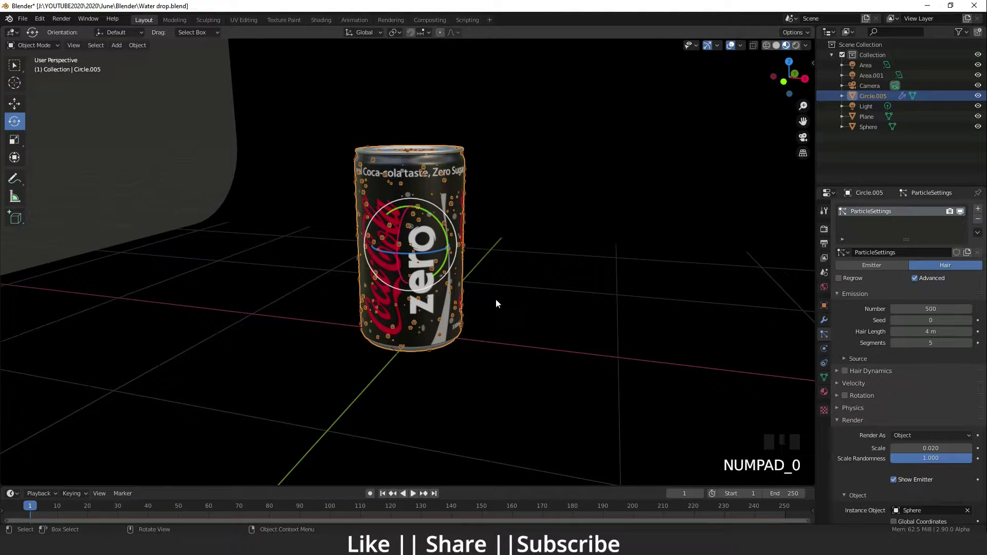
Step: Halve the particle Number to 500 drops on the can
scroll("up", 3)
middle_click(555, 311)
scroll("down", 3)
left_click_drag(499, 334, 510, 336)
scroll("up", 3)
left_click_drag(496, 361, 486, 333)
scroll("down", 3)
left_click_drag(487, 333, 974, 324)
left_click(974, 324)
Step: Change the particle Seed to 1 for a new drop distribution
left_click_drag(474, 276, 467, 275)
scroll("down", 3)
left_click_drag(452, 345, 411, 283)
scroll("down", 3)
left_click_drag(403, 293, 799, 43)
left_click(799, 44)
Step: Switch the viewport to Rendered shading to preview the lit, drop-covered can
left_click(383, 219)
scroll("up", 3)
left_click_drag(311, 188, 407, 276)
scroll("up", 3)
Step: Orbit in close around the top of the rendered can to inspect the glass drops
left_click_drag(424, 265, 598, 216)
left_click(598, 215)
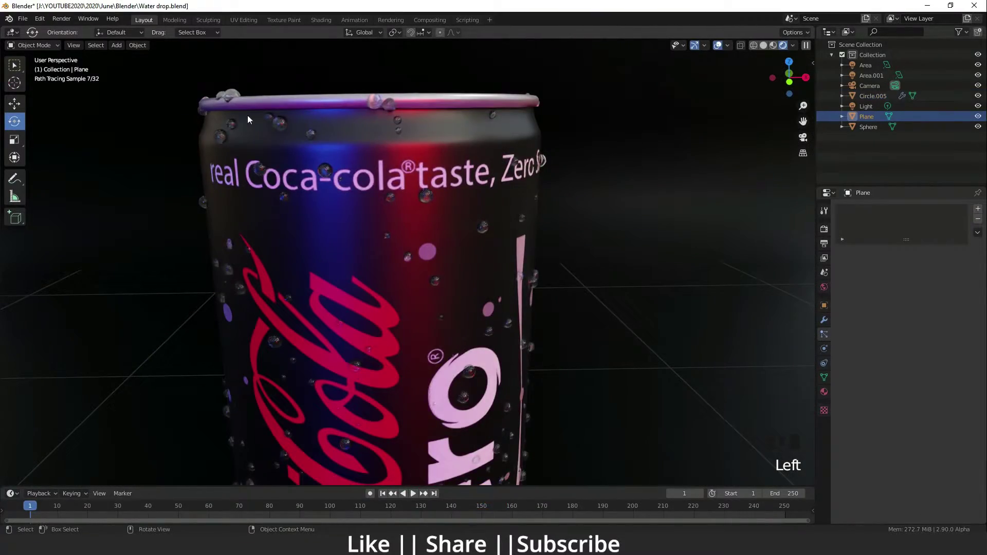
scroll("down", 3)
left_click_drag(480, 265, 462, 263)
scroll("up", 3)
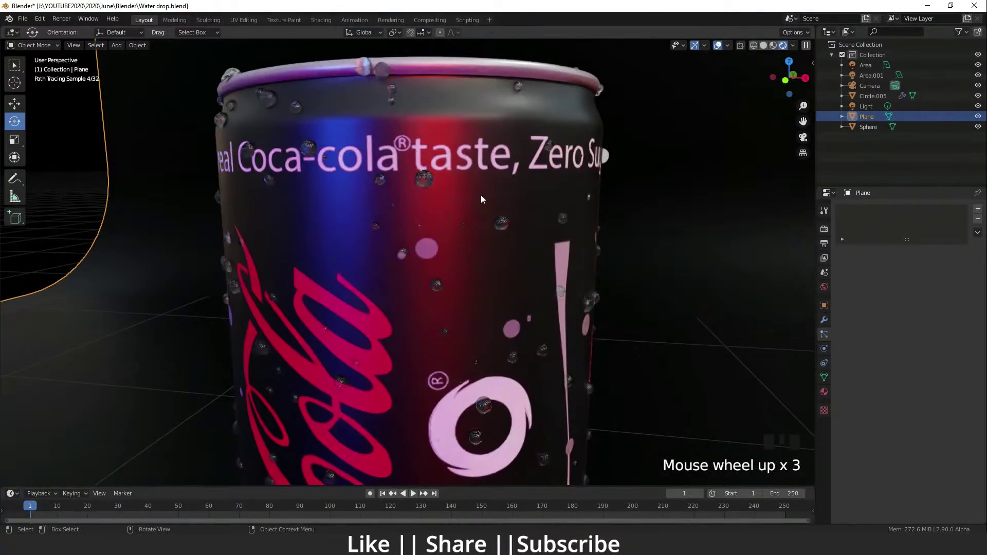
scroll("down", 3)
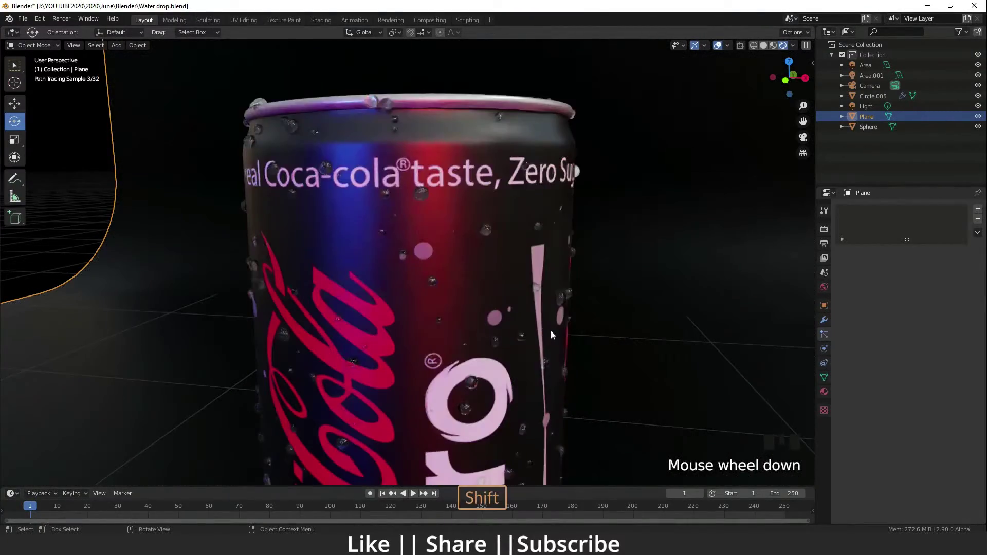
left_click_drag(560, 309, 490, 252)
middle_click(566, 336)
scroll("down", 3)
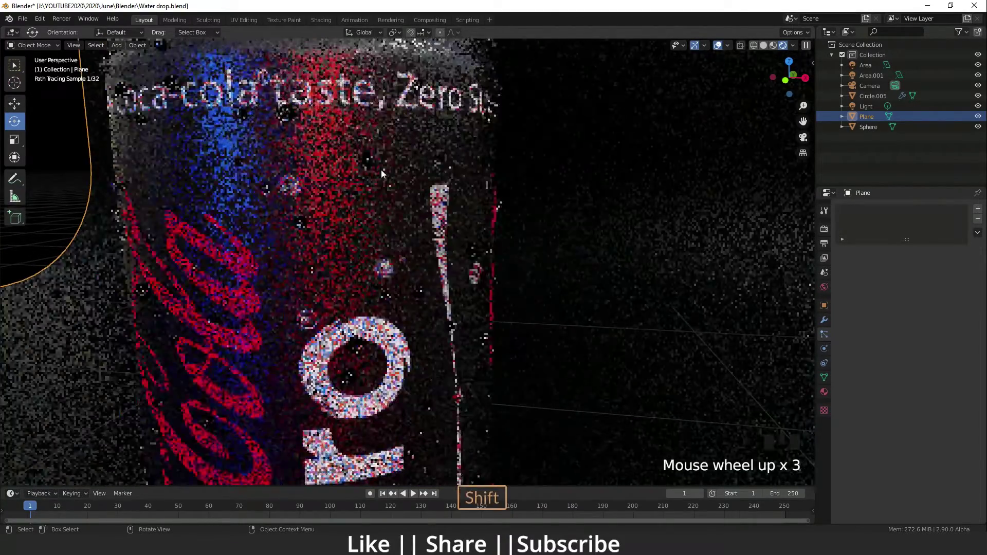
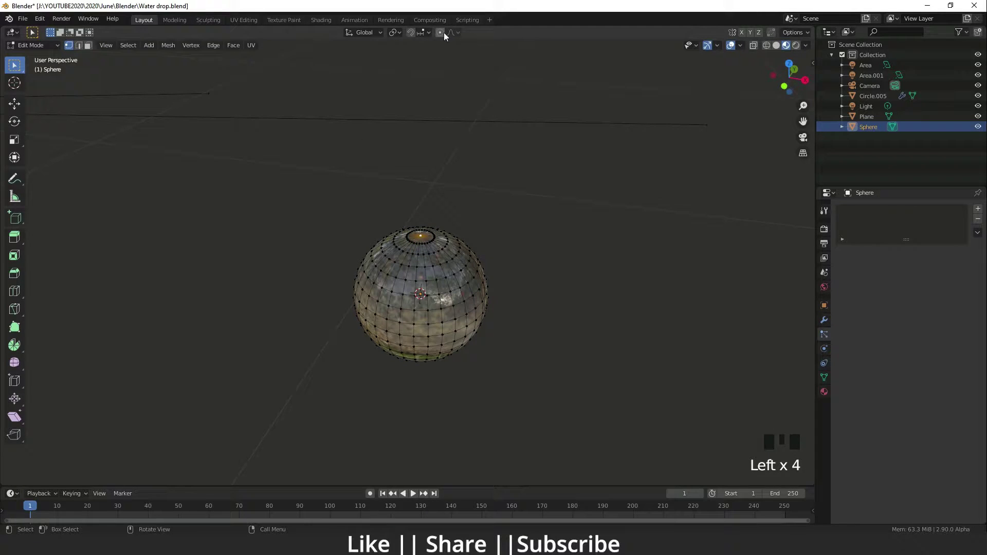
Step: With Proportional Editing on, pull the Sphere's top vertices up into a teardrop and leave Edit Mode
left_click(444, 36)
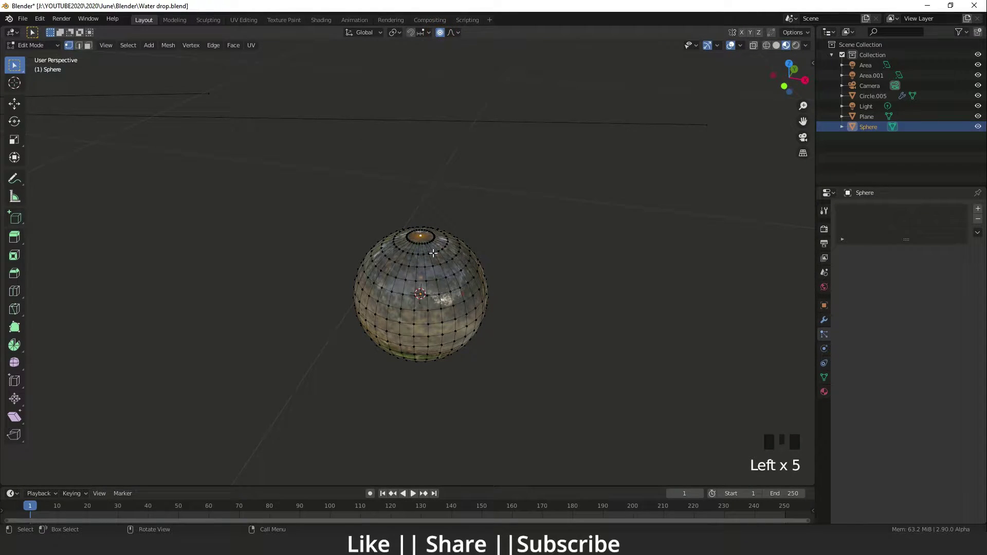
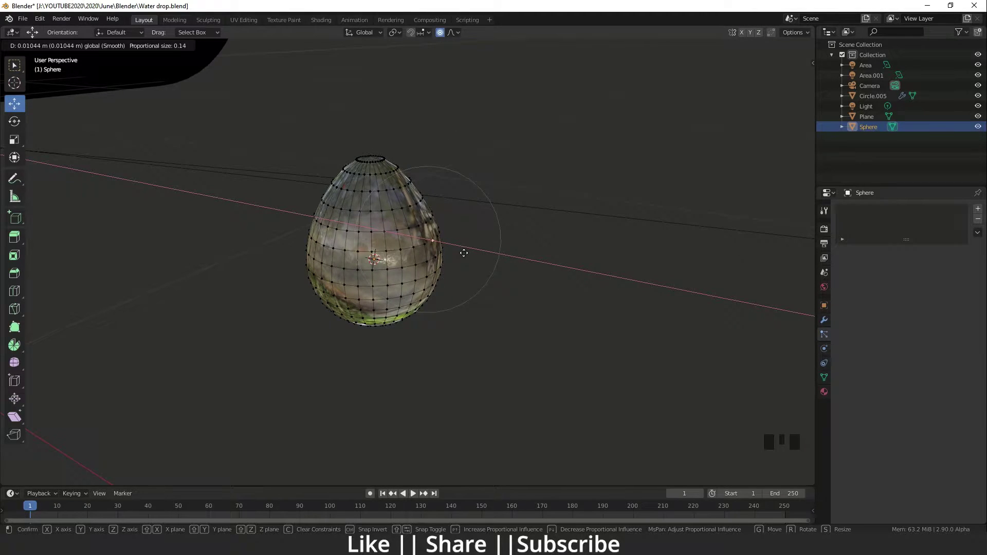
left_click(491, 282)
scroll("down", 3)
middle_click(470, 330)
key("Tab")
key("Tab")
Step: Orbit around the can to check the elongated teardrop drops
scroll("down", 3)
middle_click(291, 265)
scroll("up", 3)
left_click_drag(350, 305, 502, 317)
scroll("up", 3)
left_click_drag(527, 315, 304, 217)
scroll("down", 3)
left_click_drag(283, 279, 347, 278)
scroll("down", 3)
middle_click(338, 282)
scroll("down", 3)
left_click_drag(384, 343, 360, 261)
scroll("up", 3)
left_click_drag(378, 306, 337, 297)
scroll("up", 3)
left_click_drag(362, 267, 365, 306)
scroll("down", 3)
Step: Orbit from the whole can to close-ups of the rendered teardrop drops
left_click_drag(682, 83, 368, 196)
left_click_drag(364, 201, 359, 214)
scroll("up", 3)
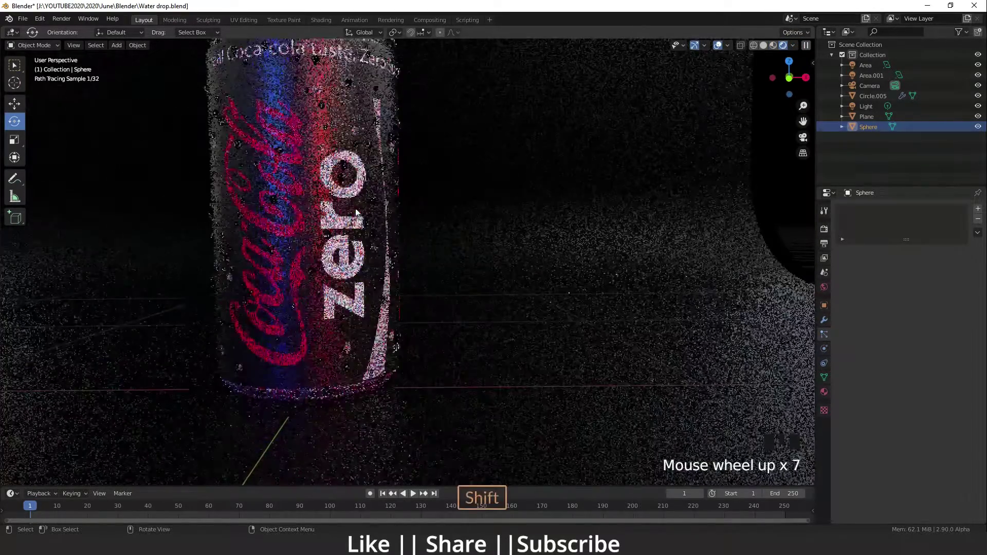
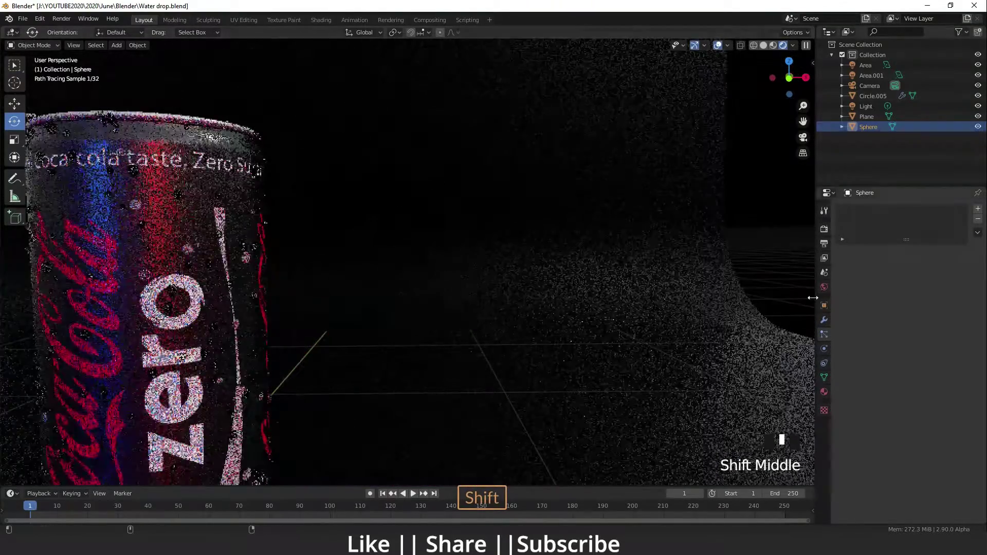
left_click_drag(579, 300, 531, 302)
scroll("down", 3)
left_click_drag(717, 351, 408, 304)
scroll("down", 3)
middle_click(482, 318)
scroll("up", 3)
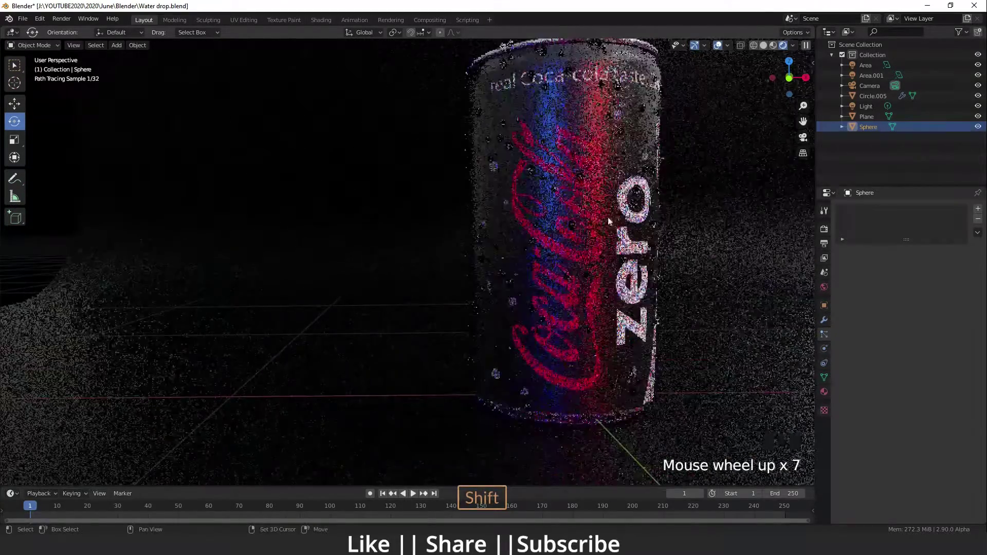
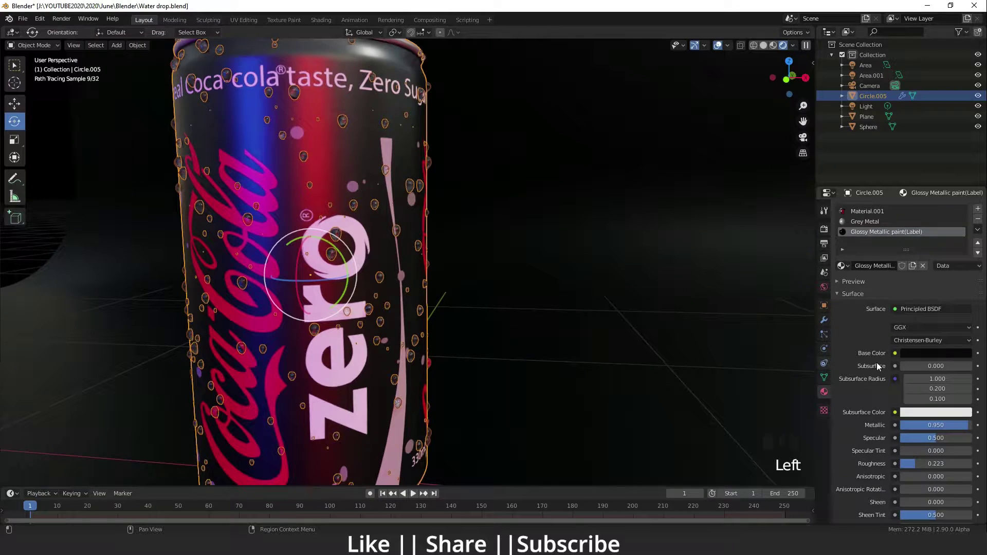
Step: Raise the can's particle Number back to 1000 drops
left_click(827, 324)
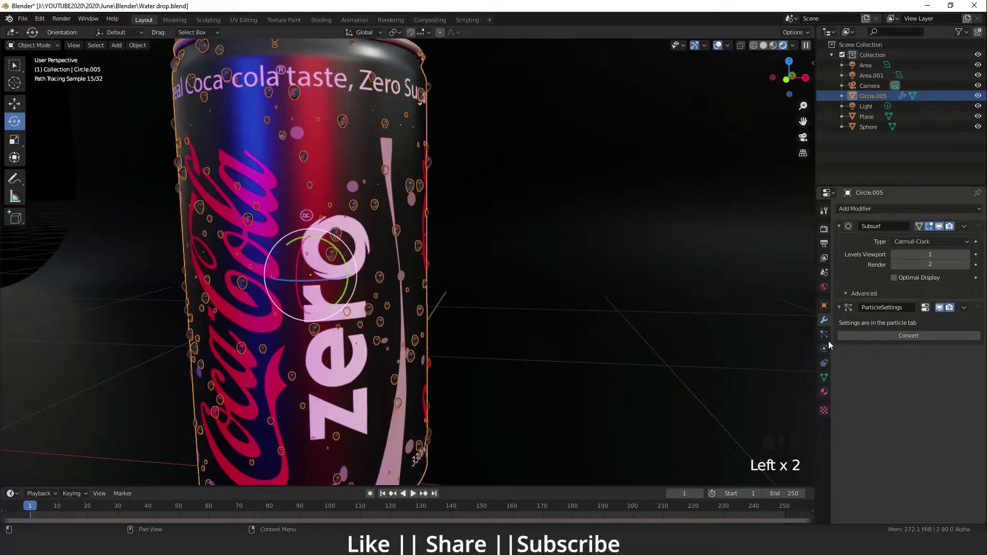
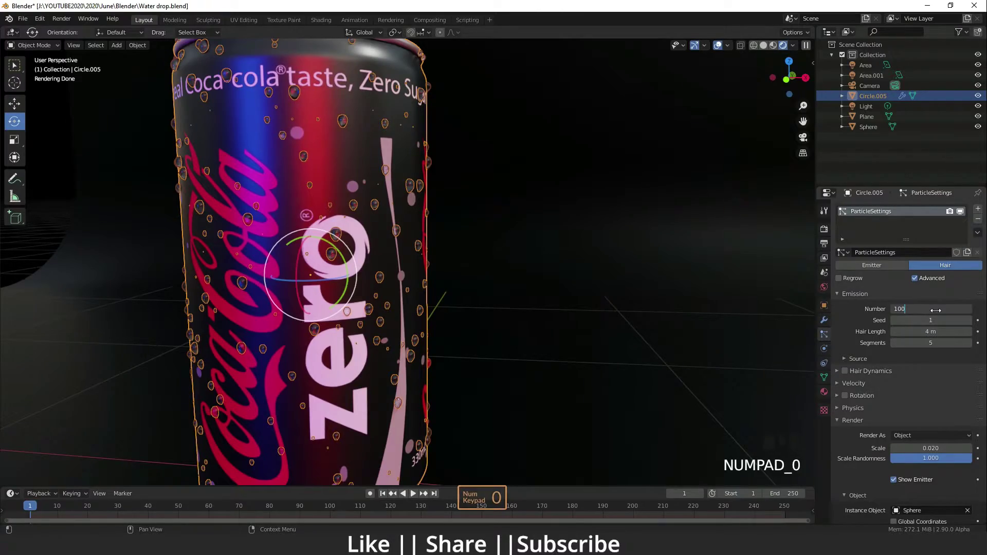
key("Return")
left_click(638, 275)
Step: Orbit around the can to view the denser coat of drops
scroll("down", 3)
left_click_drag(532, 273, 361, 253)
scroll("up", 3)
left_click_drag(375, 246, 451, 272)
scroll("down", 3)
left_click_drag(471, 360, 436, 304)
left_click(436, 304)
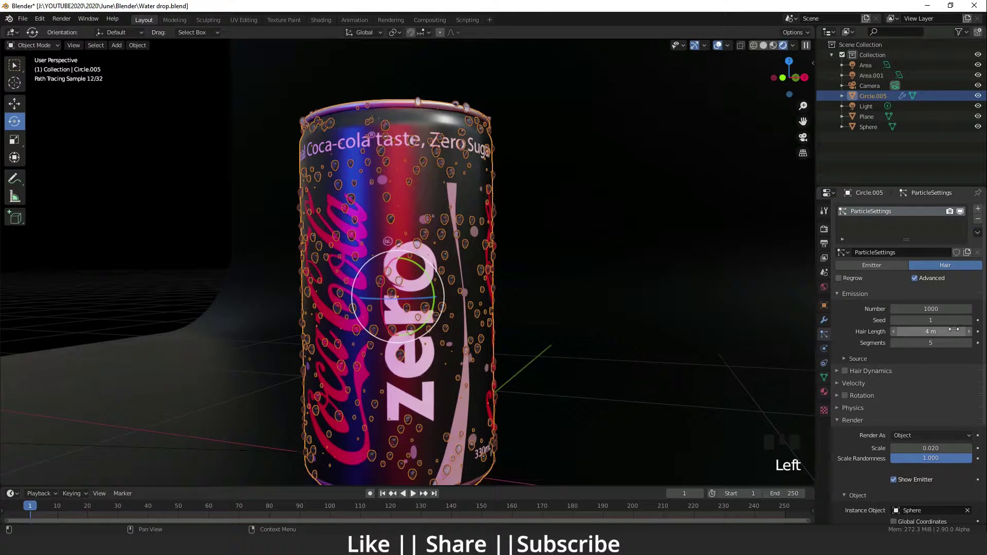
Step: Raise the particle Seed to 2 and view the drop-covered can through the scene camera
left_click_drag(970, 321, 336, 220)
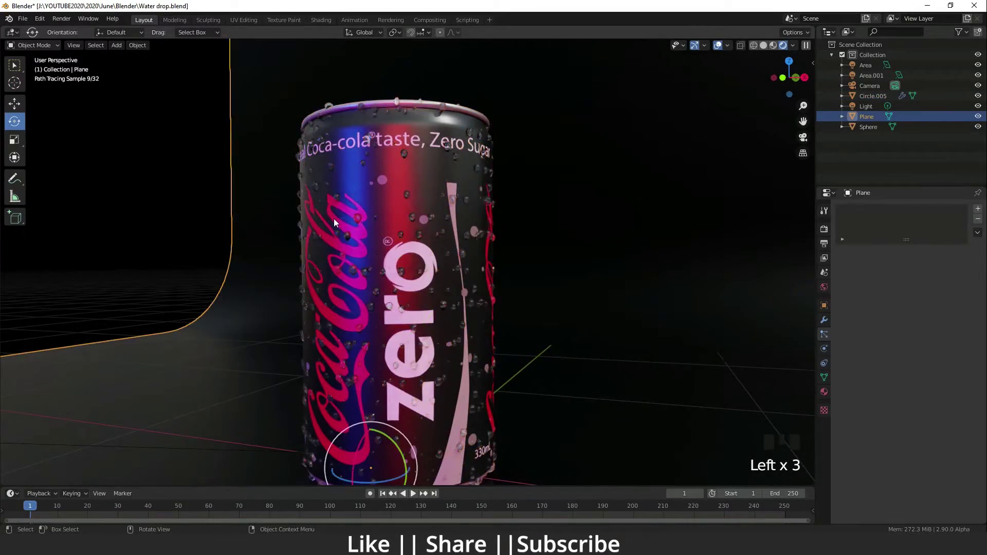
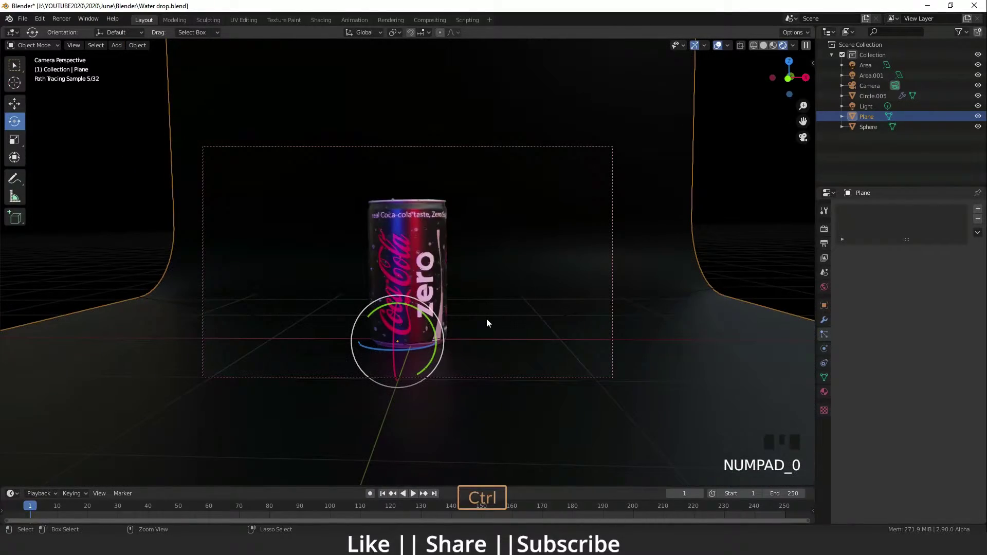
key("ctrl+s")
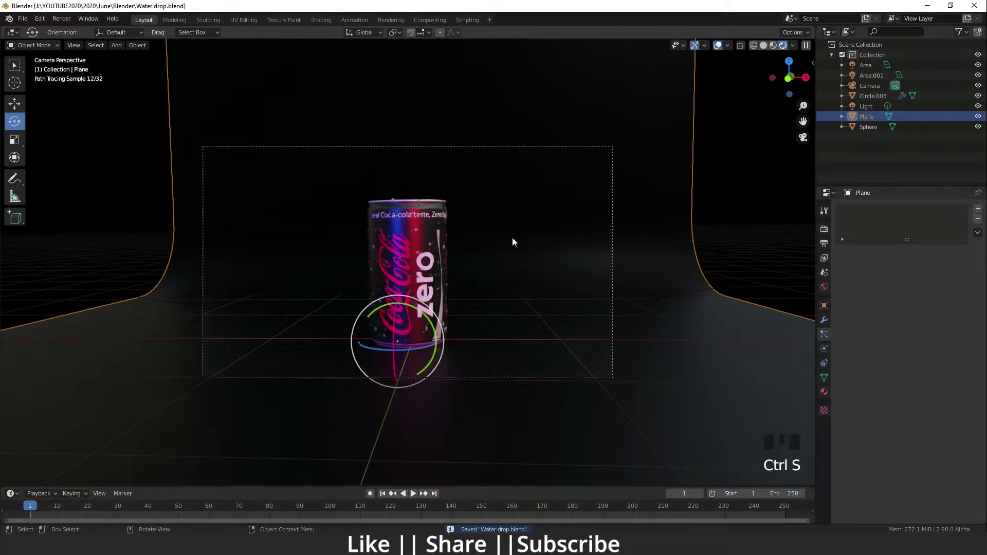